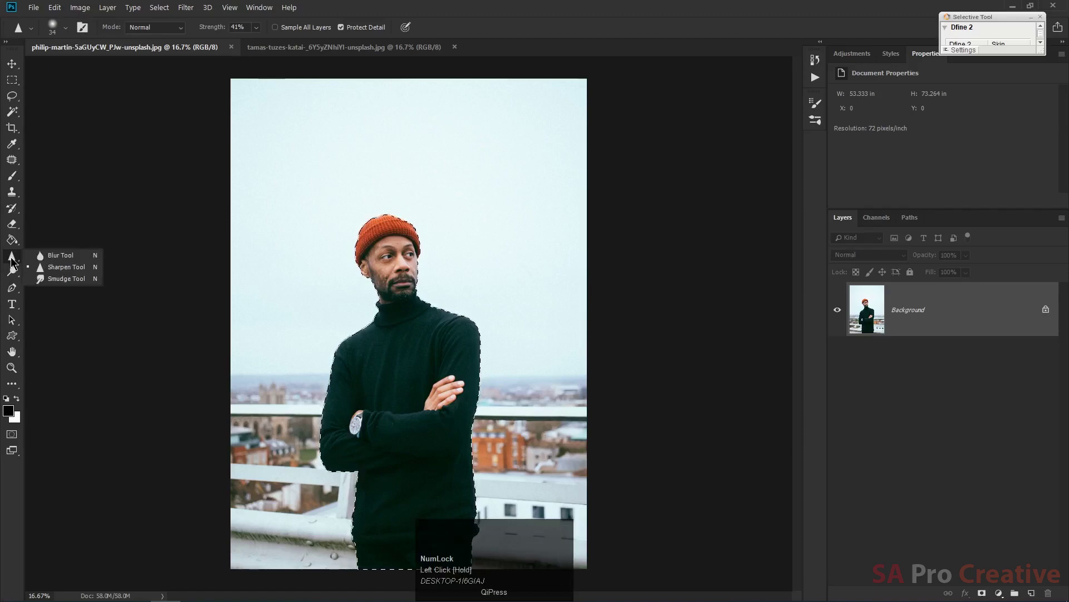
- Choose the Blur Tool from the flyout at 100% strength
drag(51, 262, 63, 265)
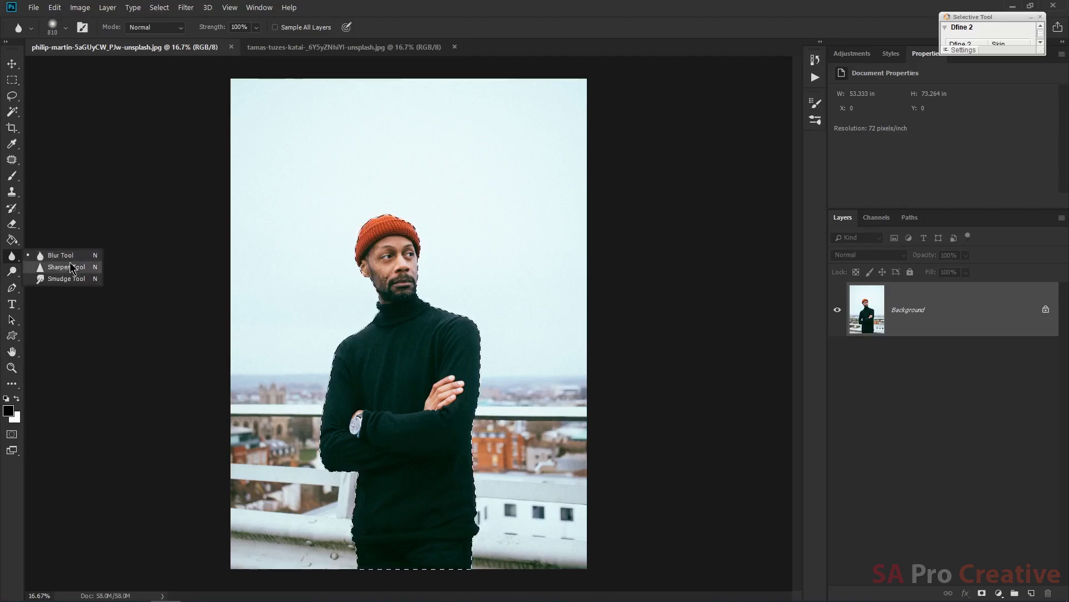
- Copy the selected man onto a new Layer 1 with Ctrl+J
click(509, 14)
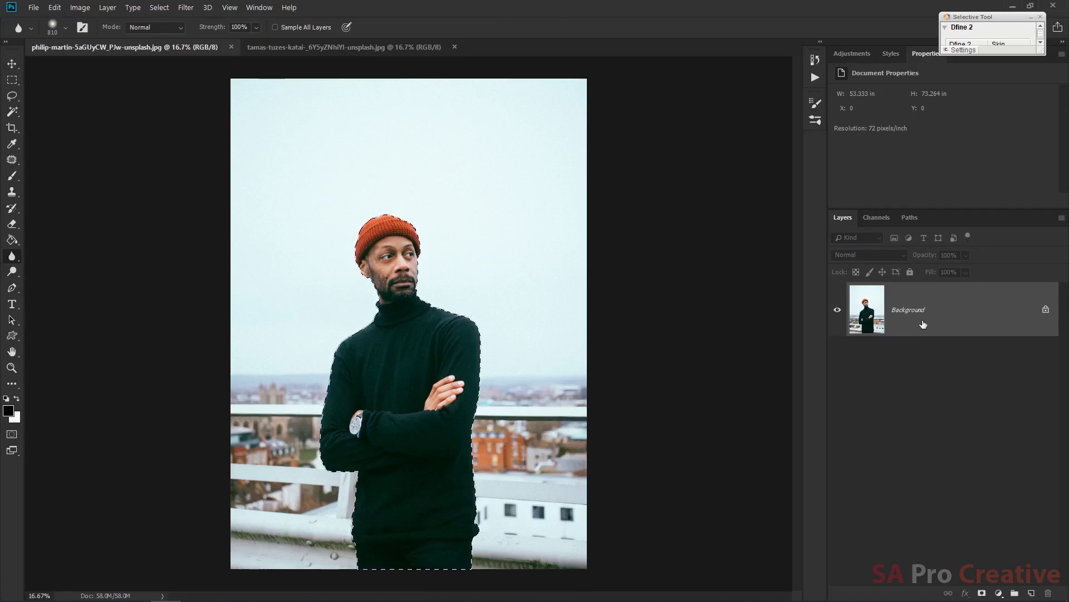
click(978, 392)
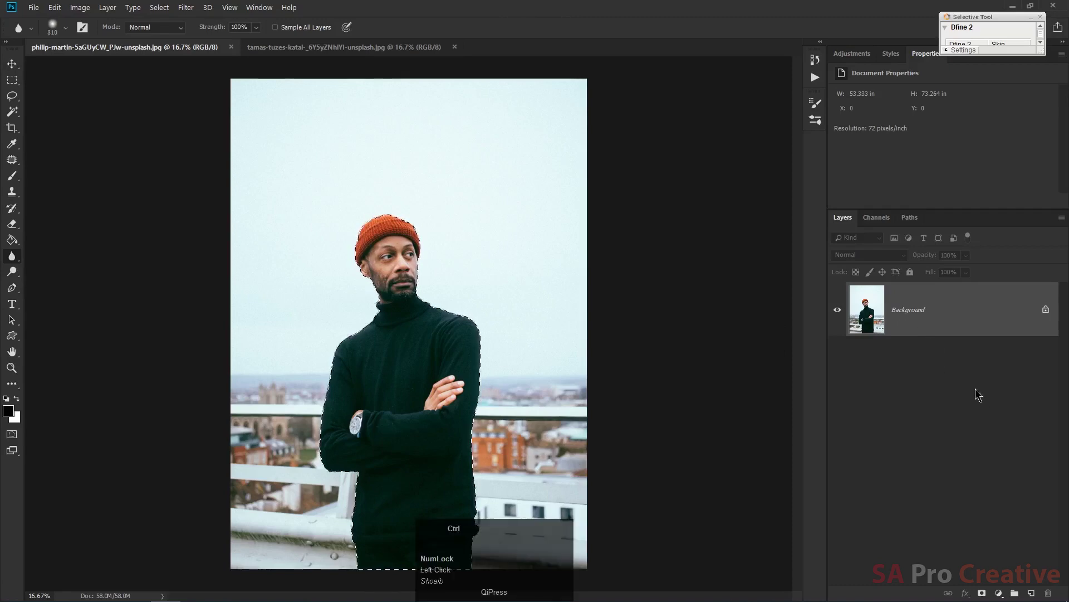
key(ctrl+j)
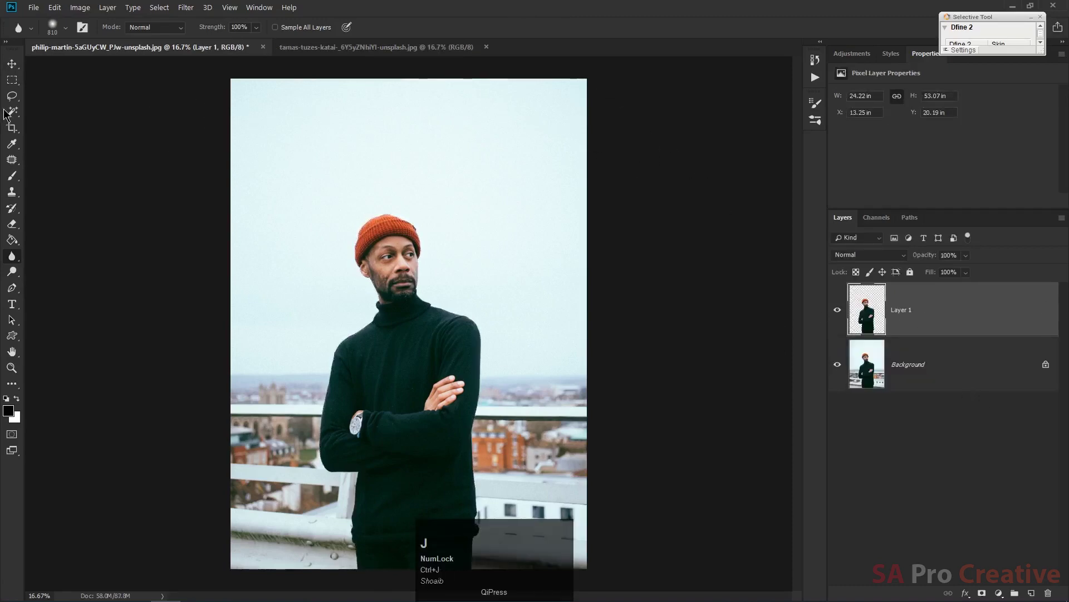
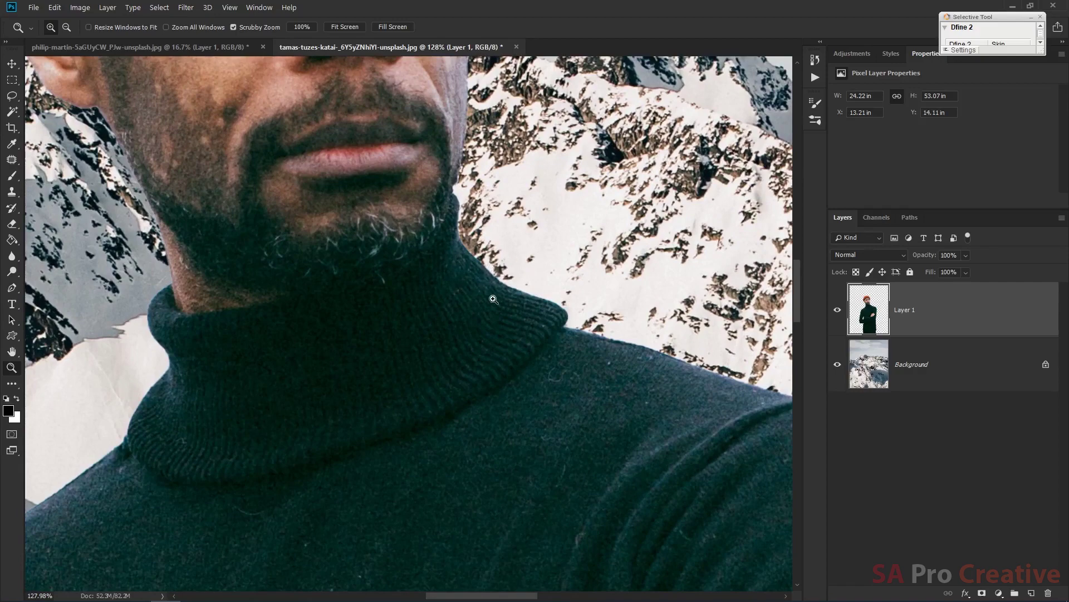
- Activate the Blur Tool to soften the cut-out's edges
click(16, 261)
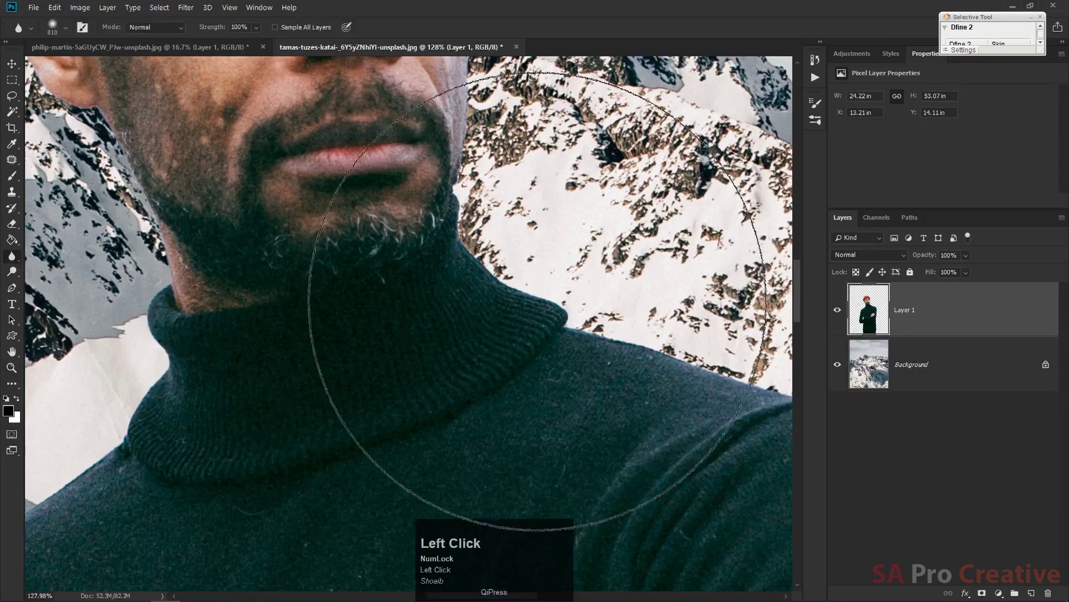
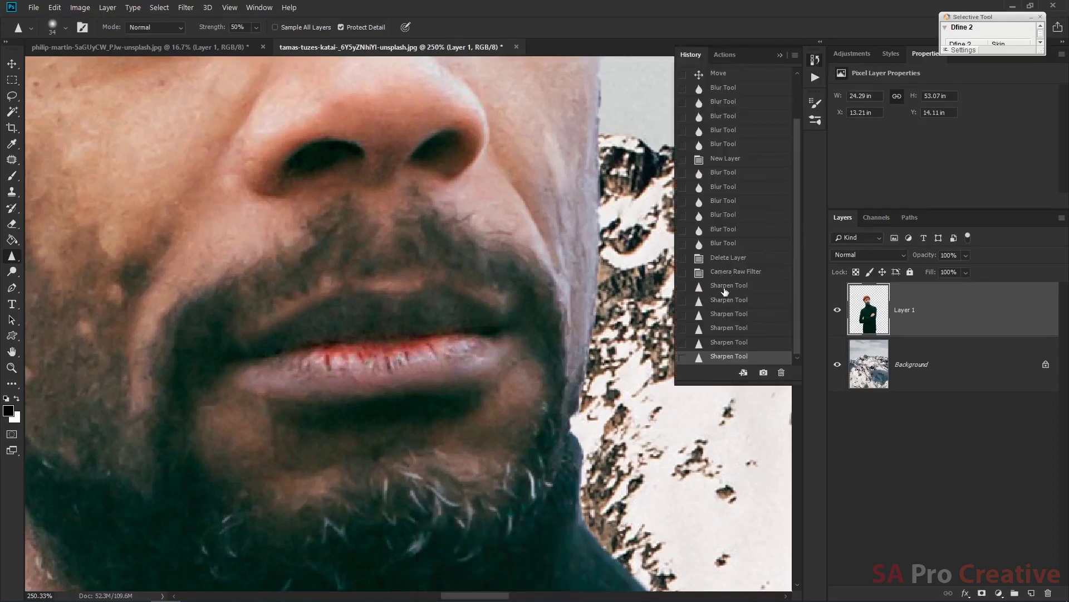
- Compare an early Sharpen state against the last one, keep all sharpening, close History and zoom out
click(726, 289)
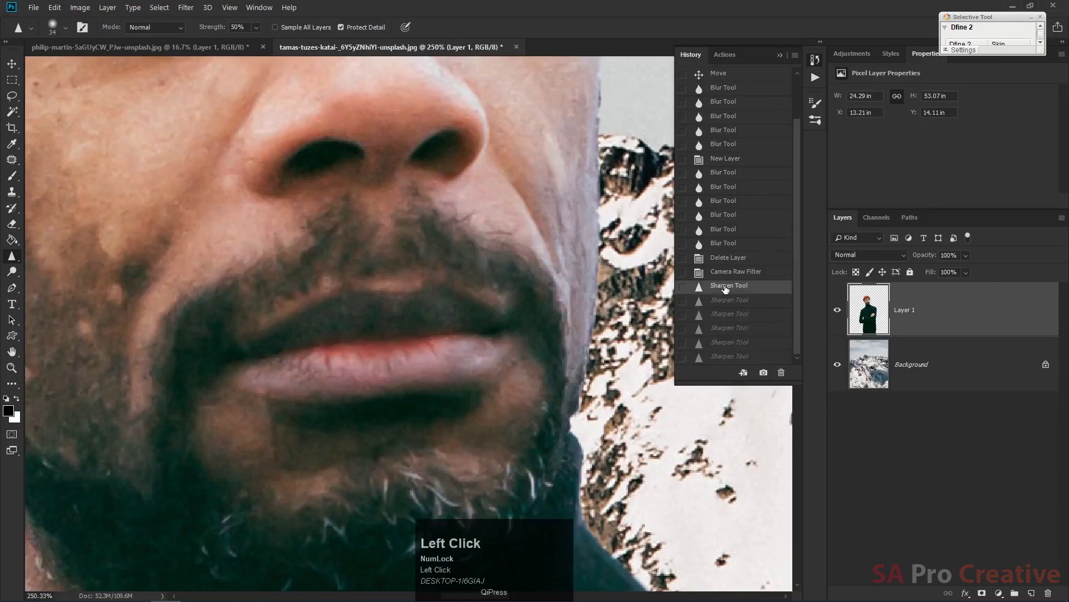
click(731, 359)
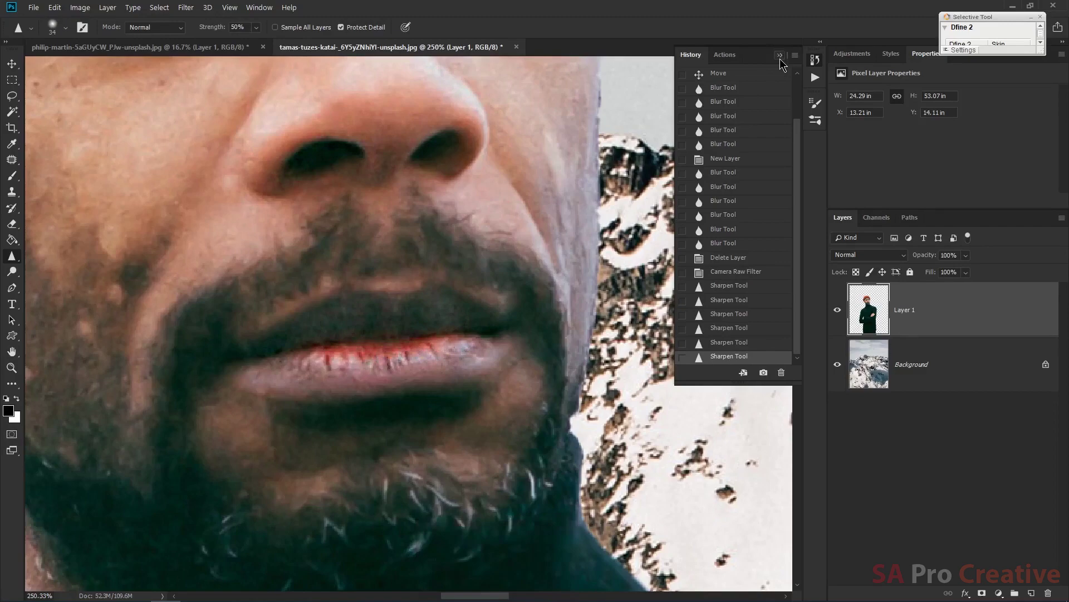
click(783, 62)
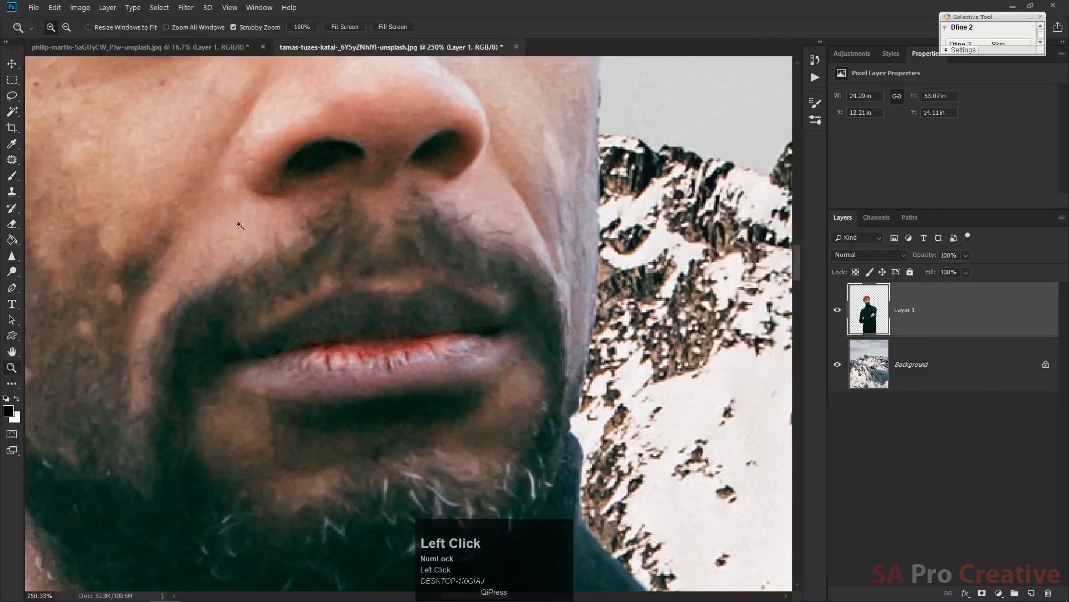
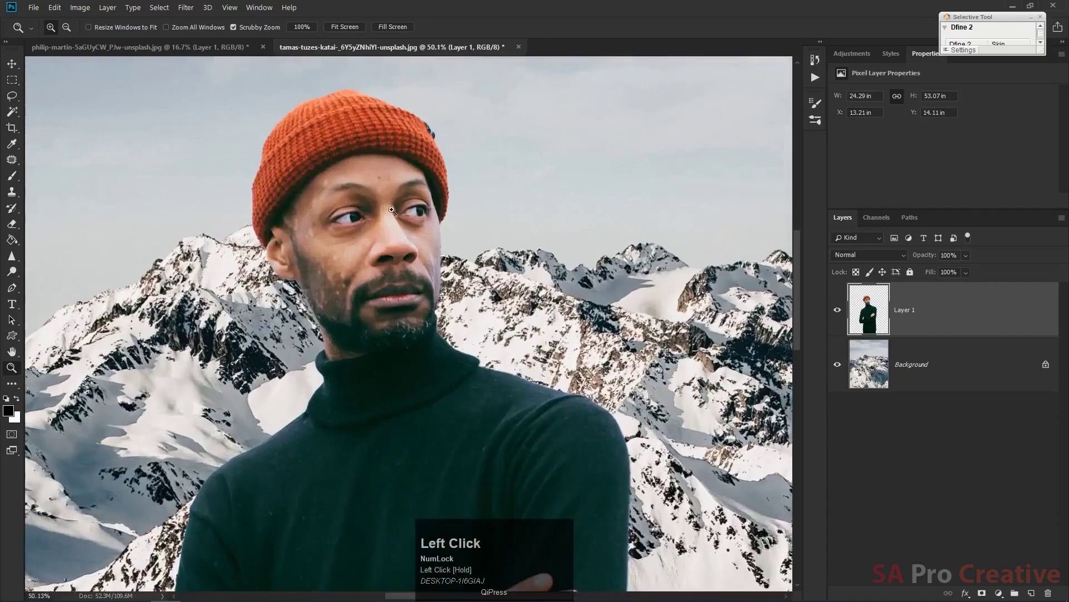
drag(410, 223, 352, 188)
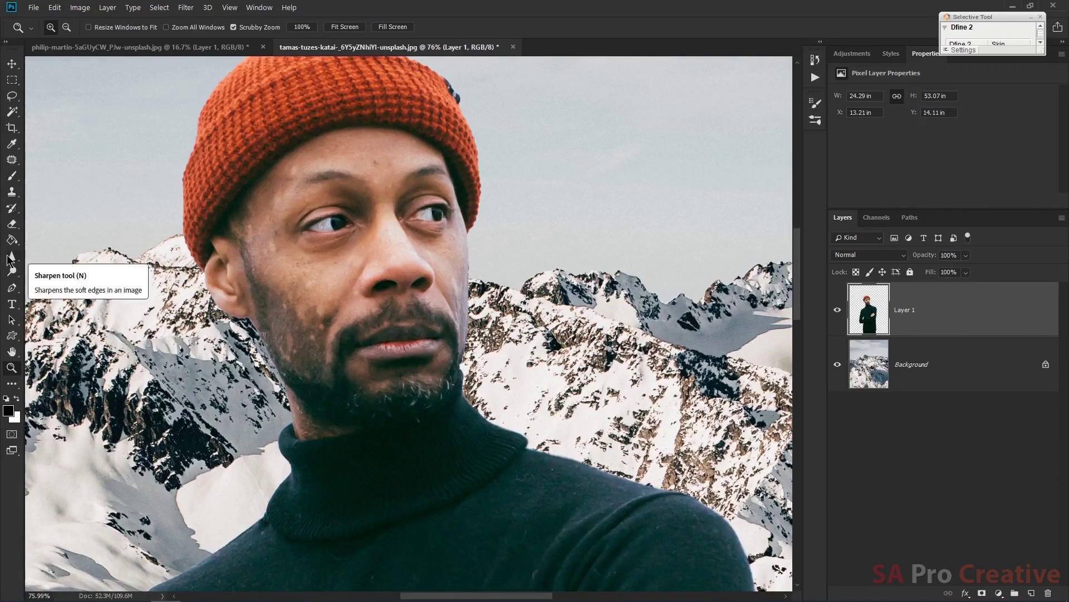
- Choose the Smudge Tool and zoom in on the beanie's top edge
drag(9, 260, 69, 287)
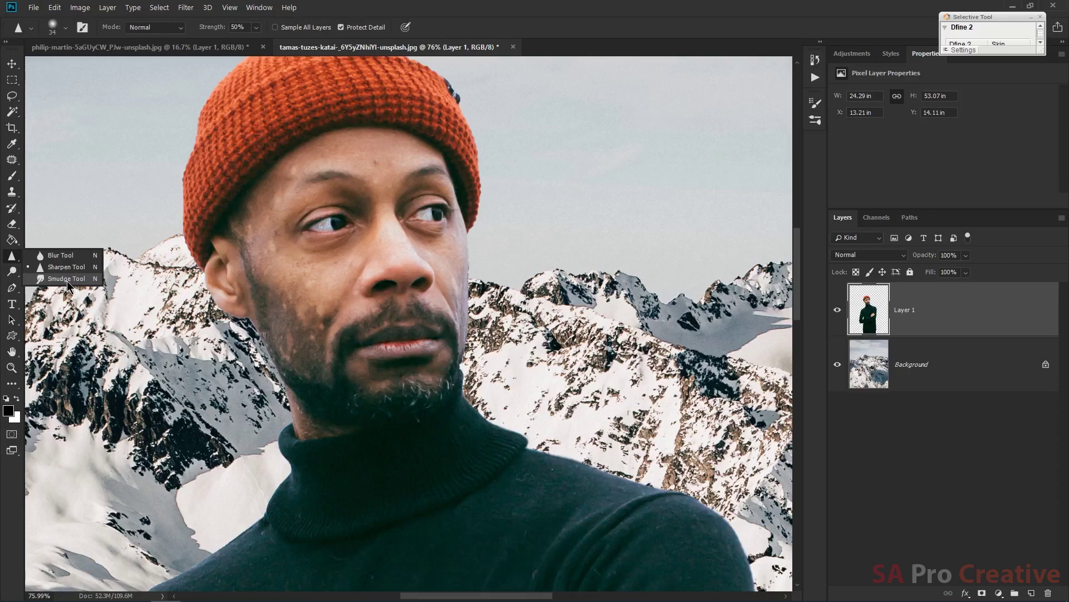
click(69, 285)
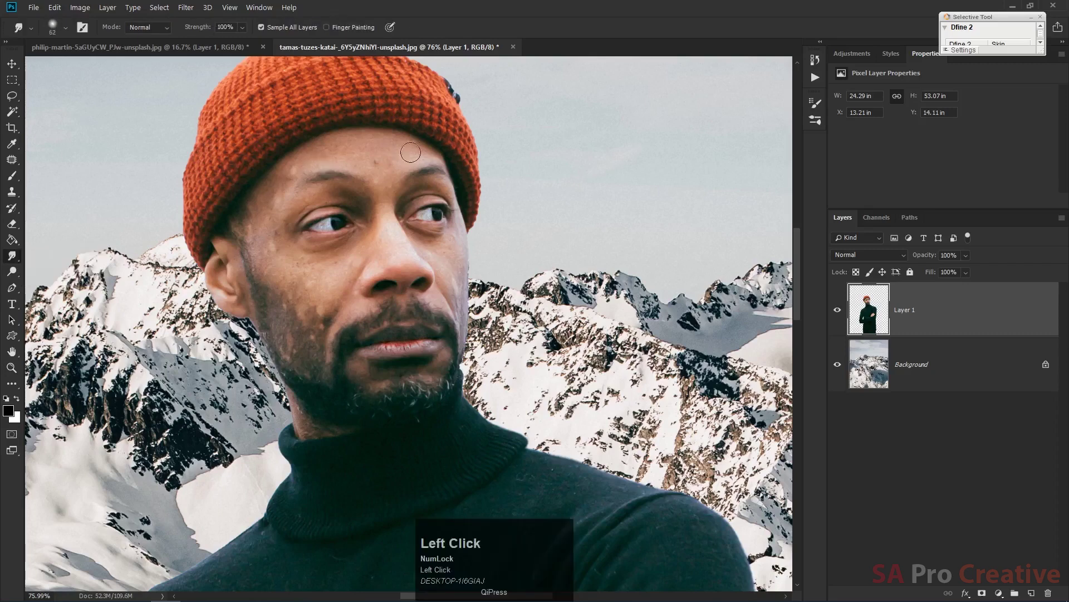
scroll(up, 3)
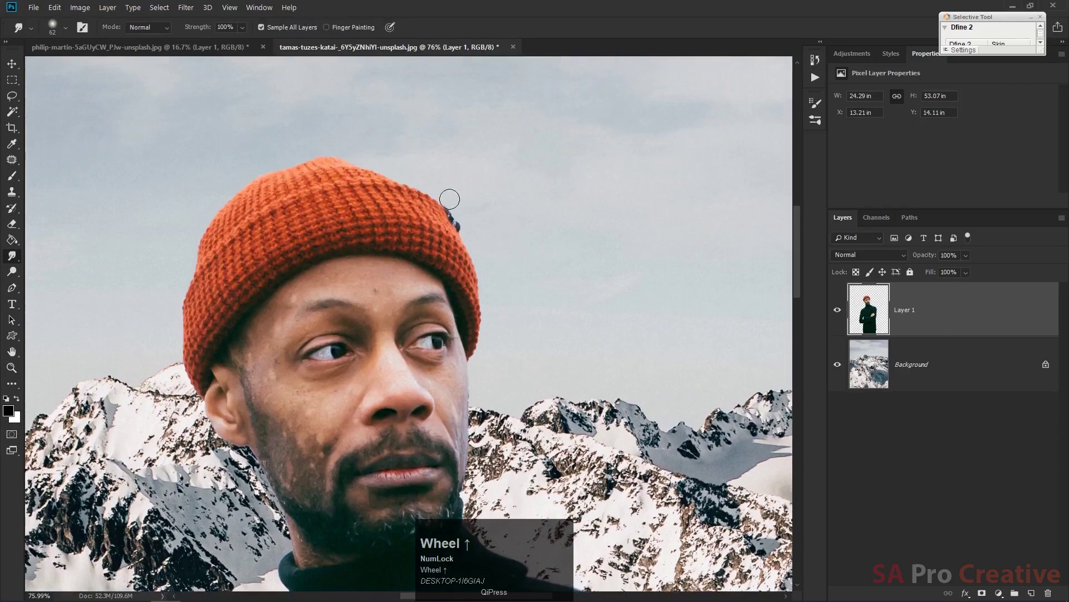
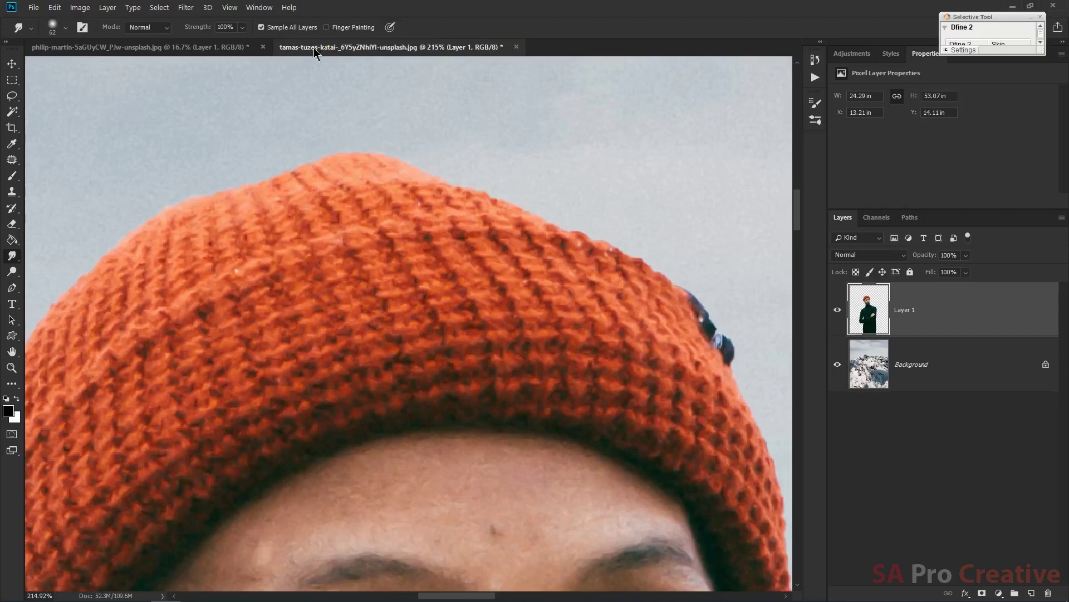
- Smudge along the beanie's top edge into the sky, undoing two unwanted strokes
scroll(up, 3)
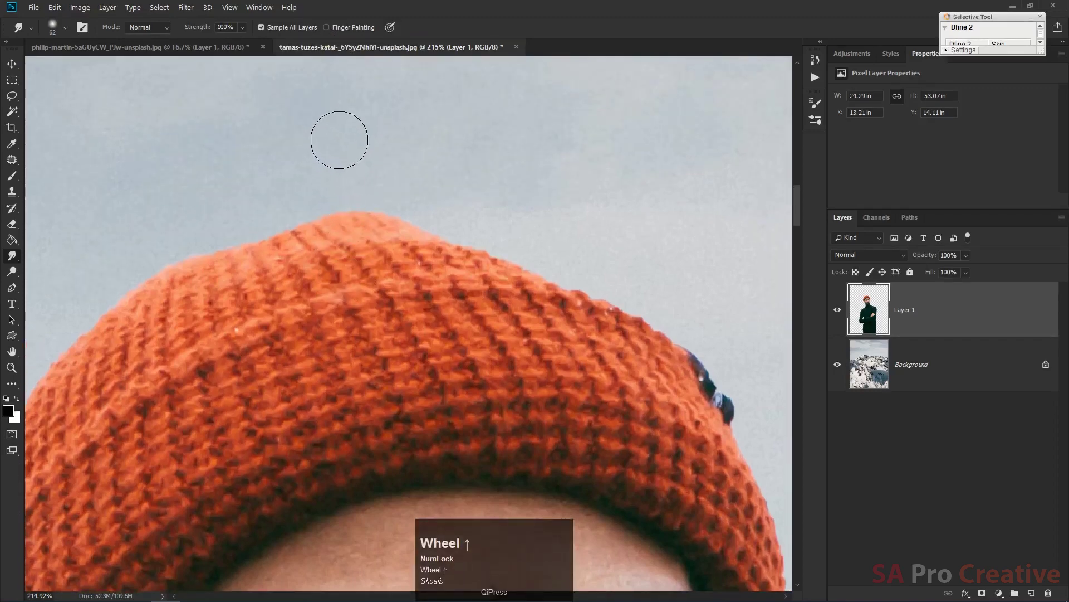
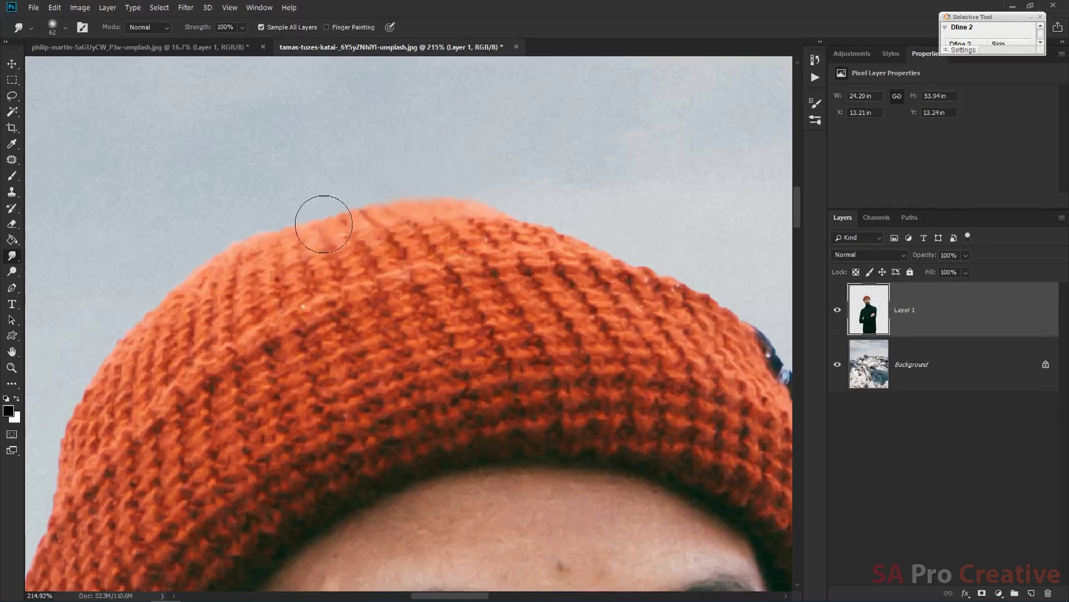
key(ctrl+Num_Lock)
key(ctrl+alt+z)
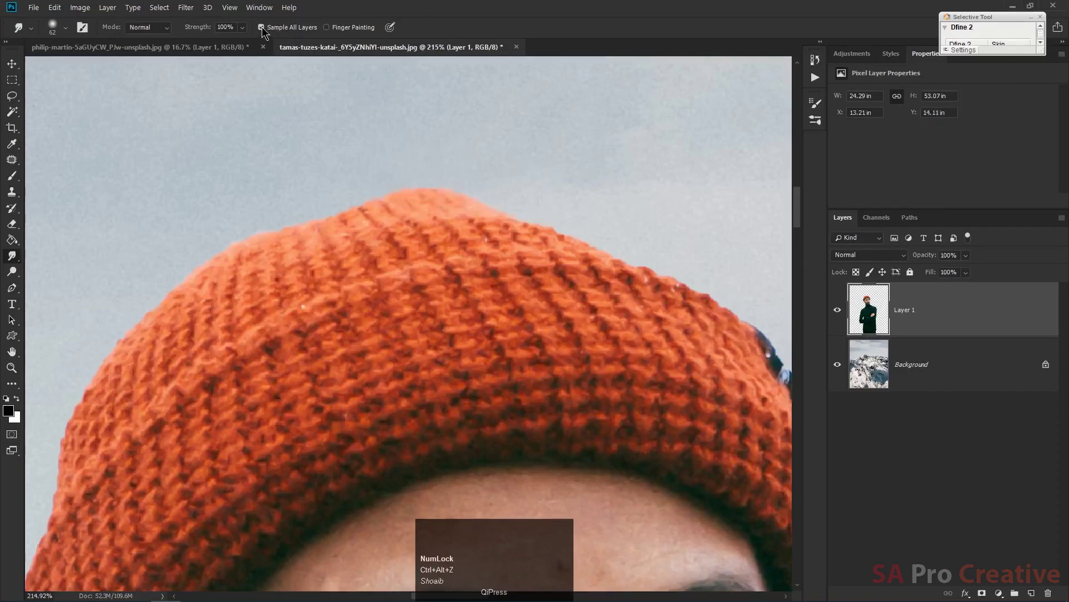
- Uncheck Sample All Layers for the Smudge Tool
click(265, 31)
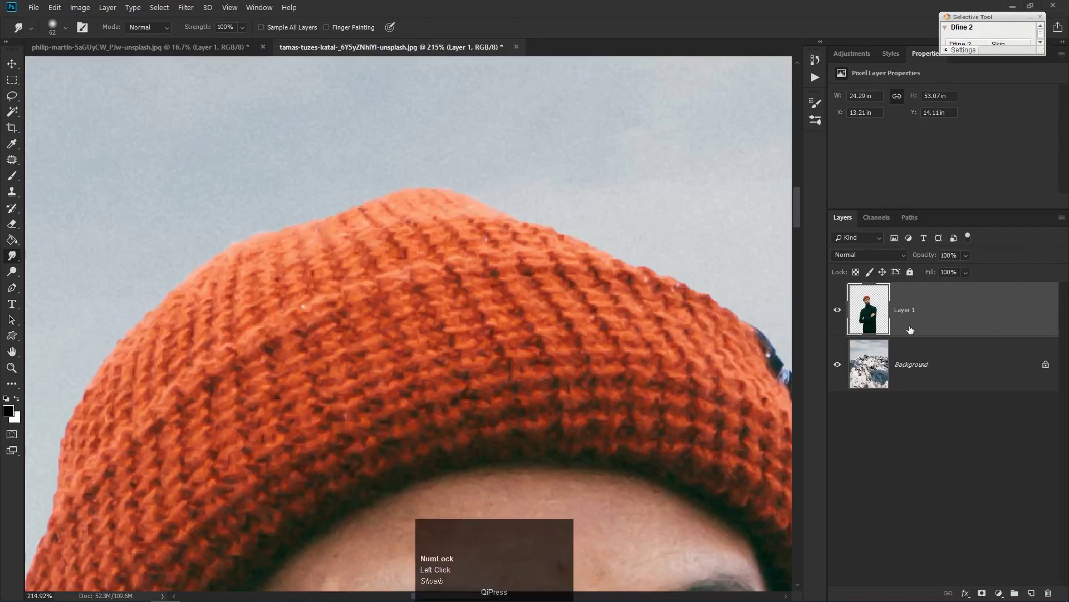
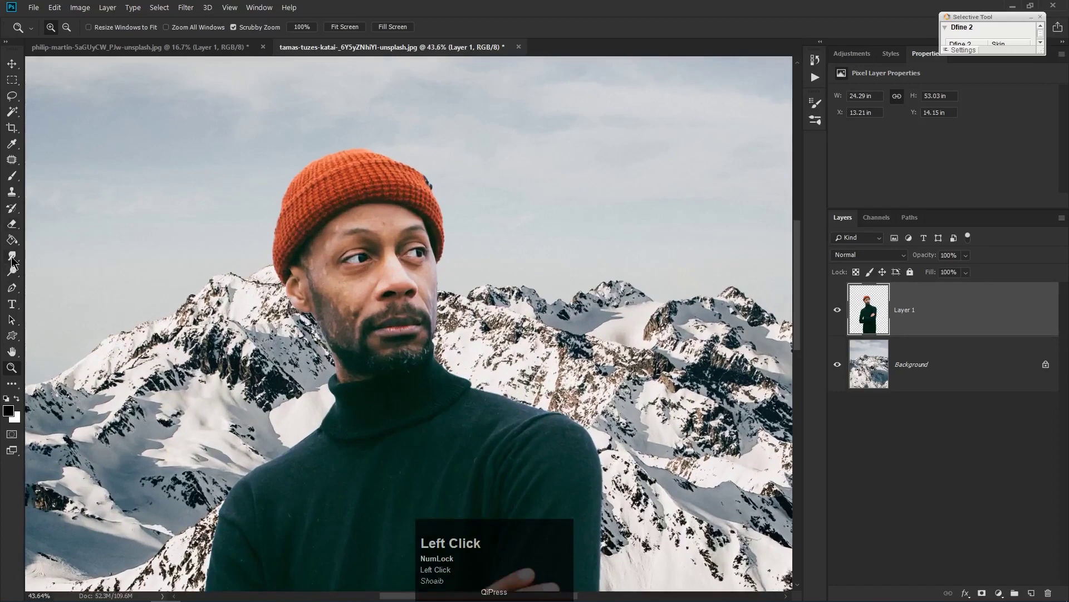
- Reselect the Smudge Tool and turn on Finger Painting for black smears
click(17, 261)
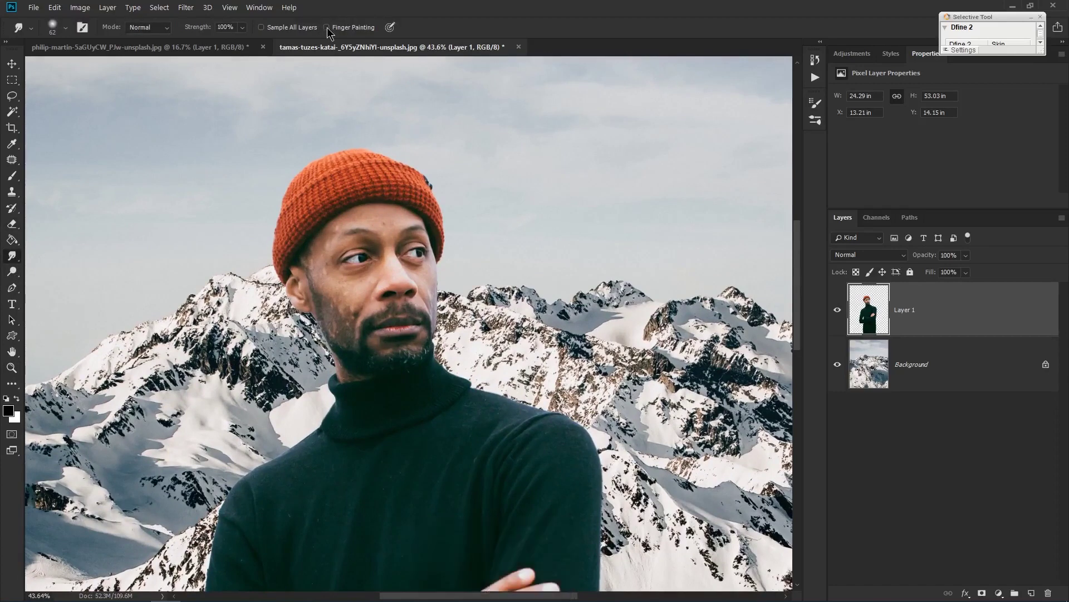
click(330, 31)
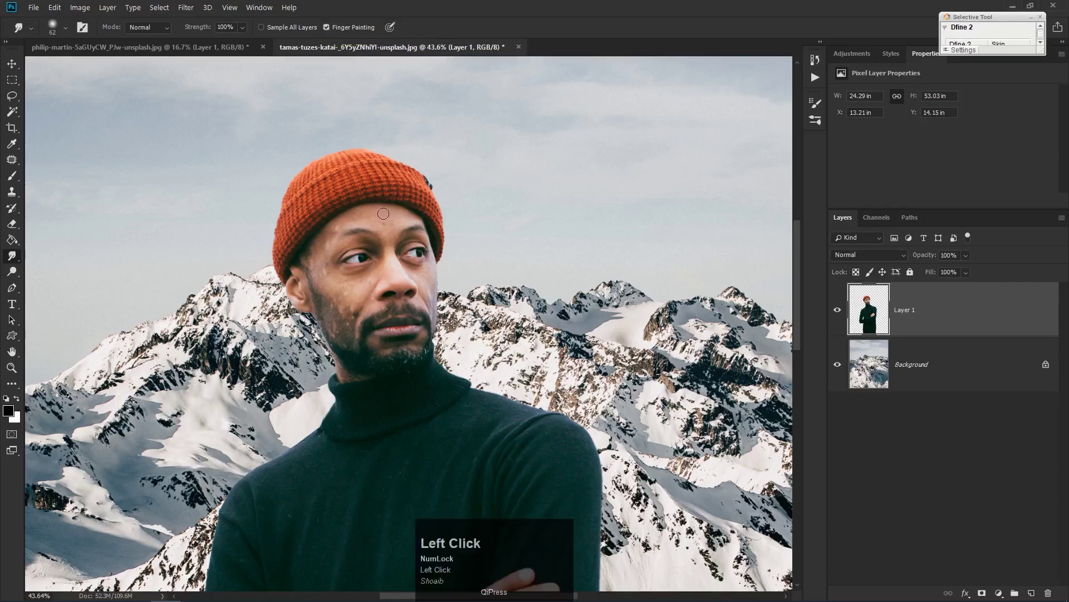
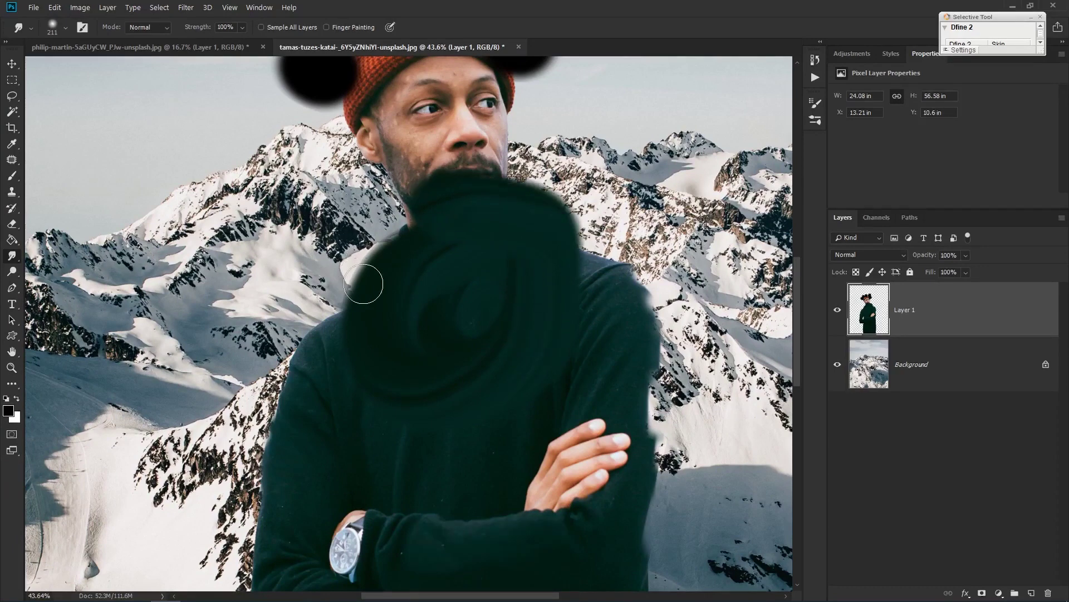
- Hold the Smudge Tool icon to reveal the Blur, Sharpen and Smudge flyout
click(8, 262)
drag(12, 262, 85, 285)
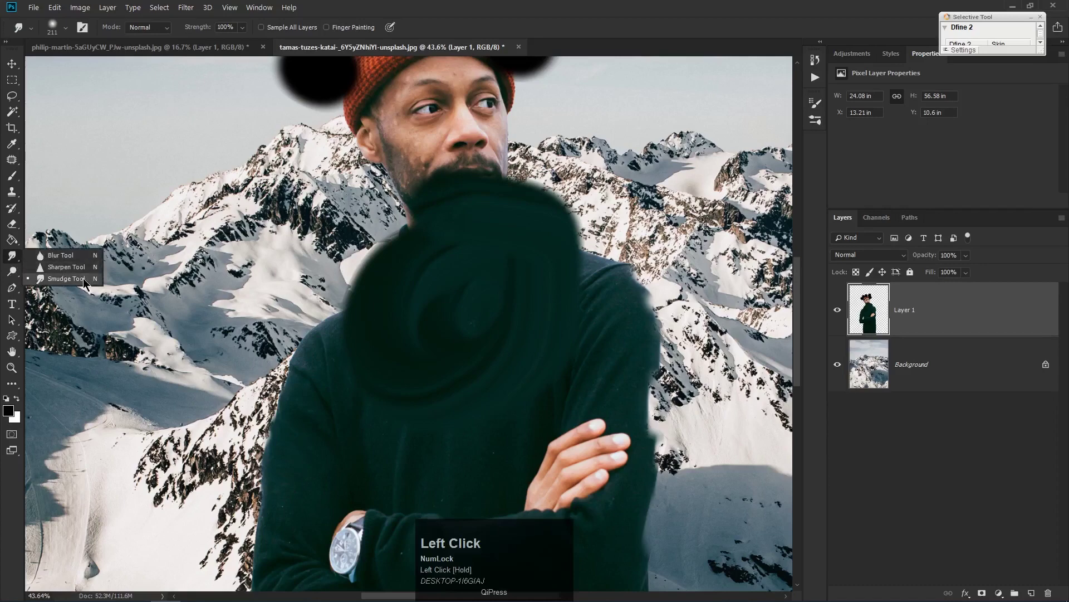